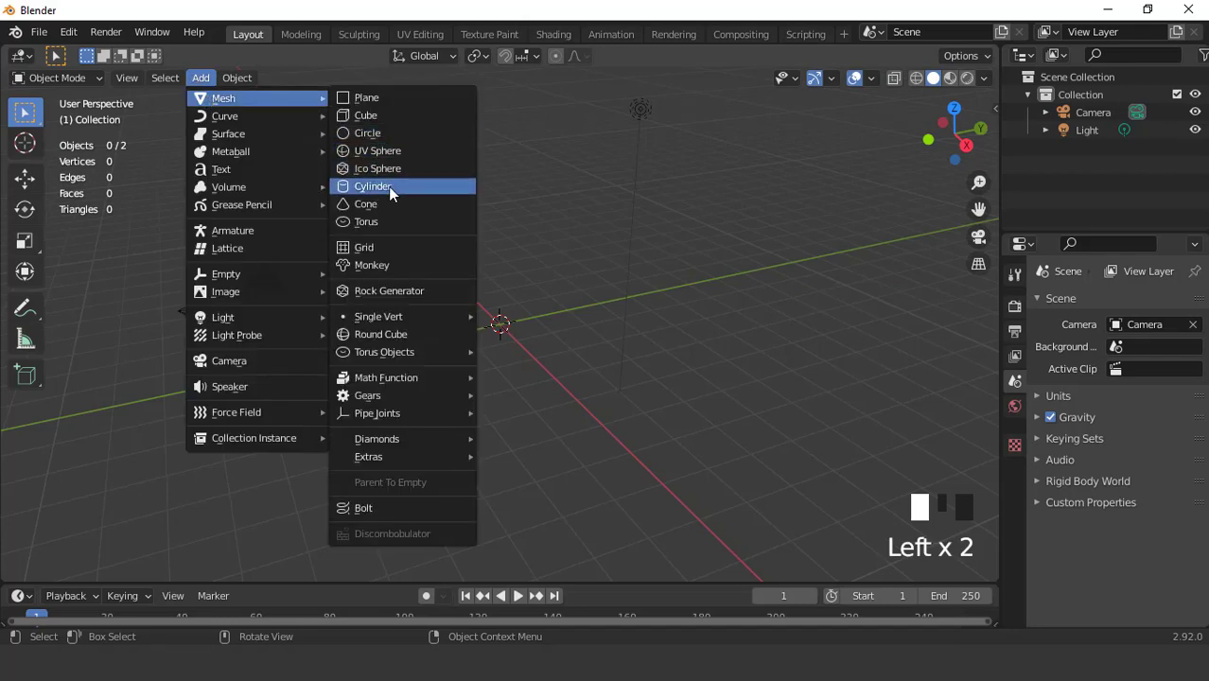
# Flatten the new cylinder to about 0.39 of its height, seen from the front view.
pyautogui.scroll(3)
pyautogui.moveTo(63, 570); pyautogui.dragTo(557, 374)
pyautogui.scroll(3)
pyautogui.scroll(-3)
pyautogui.press('KP_1')
pyautogui.press('s')
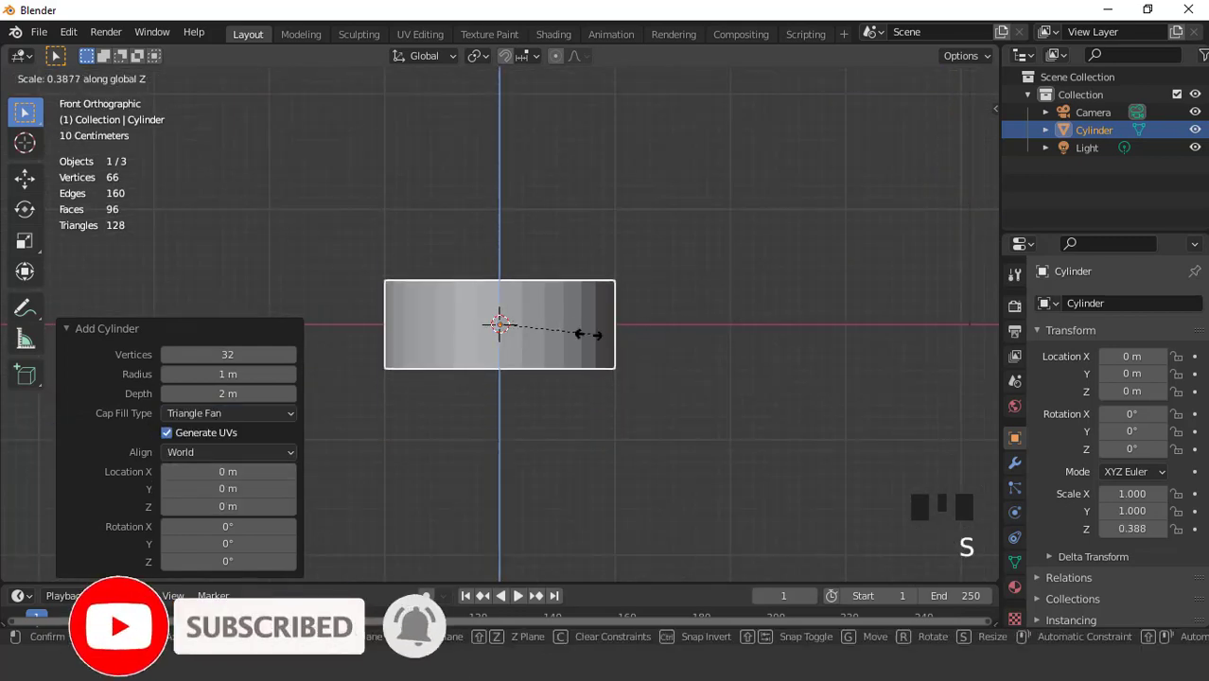
pyautogui.moveTo(549, 326); pyautogui.dragTo(544, 289)
pyautogui.scroll(3)
# Enter Edit Mode on the flattened cylinder to shape its rim and notches.
pyautogui.press('Tab')
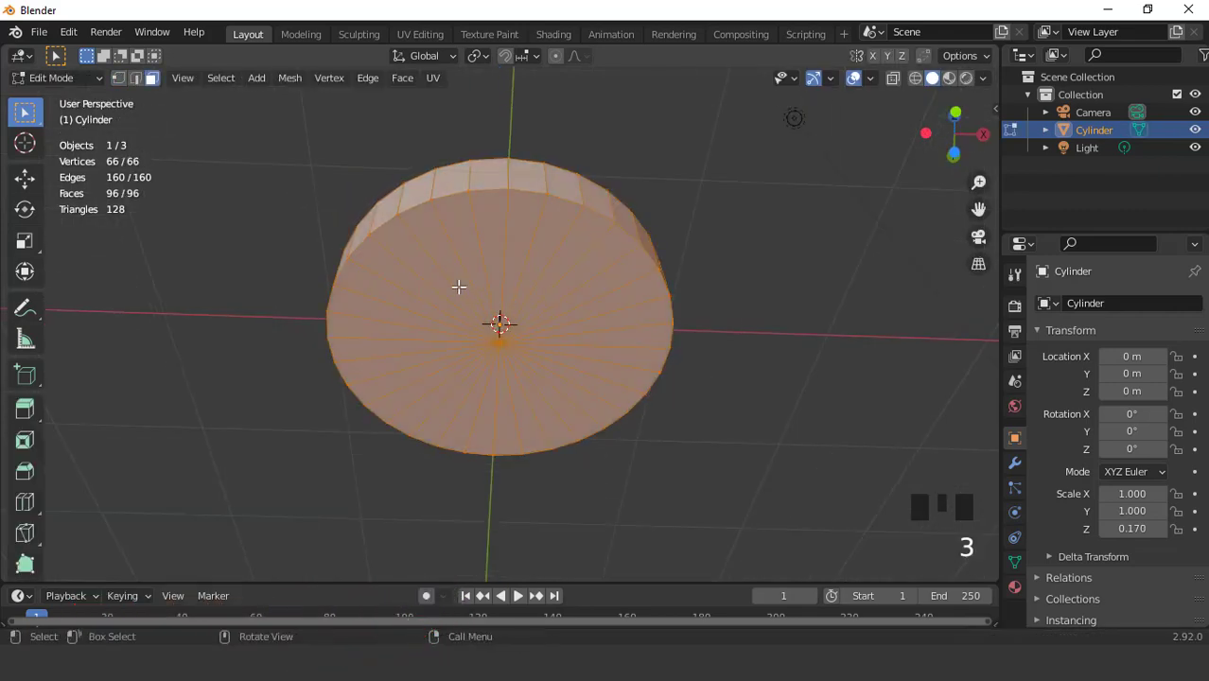
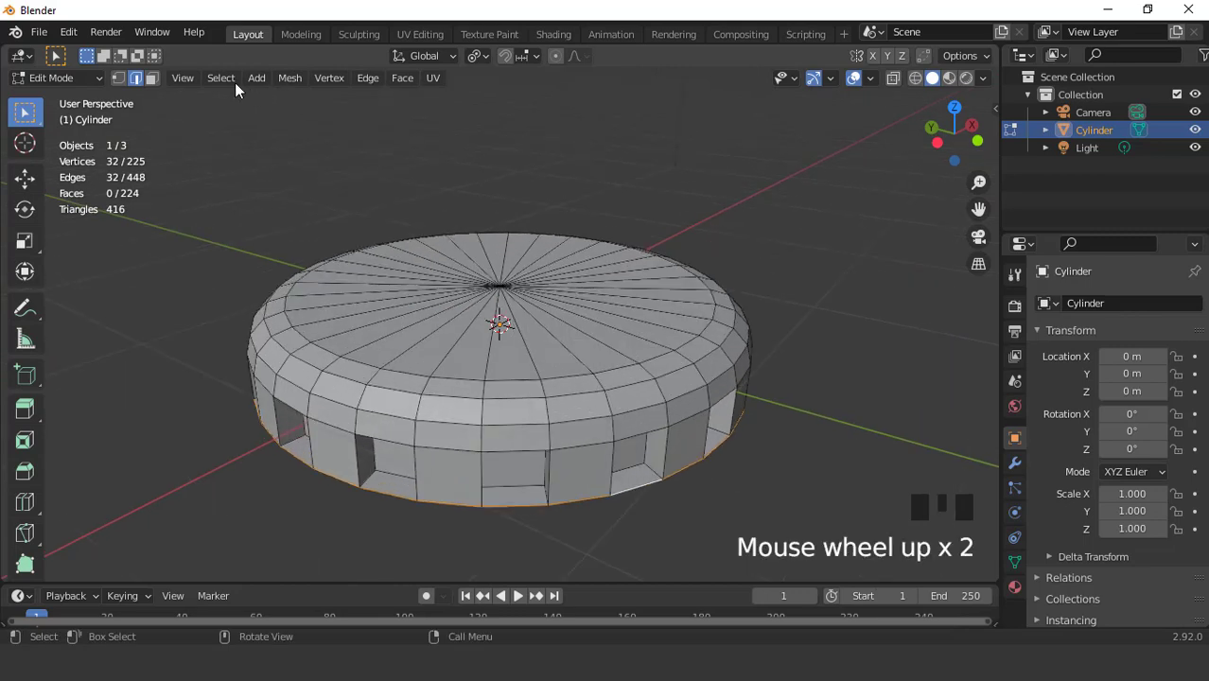
# Select geometry across the notched cylinder for the solidify and subdivision setup.
pyautogui.moveTo(226, 82); pyautogui.dragTo(295, 529)
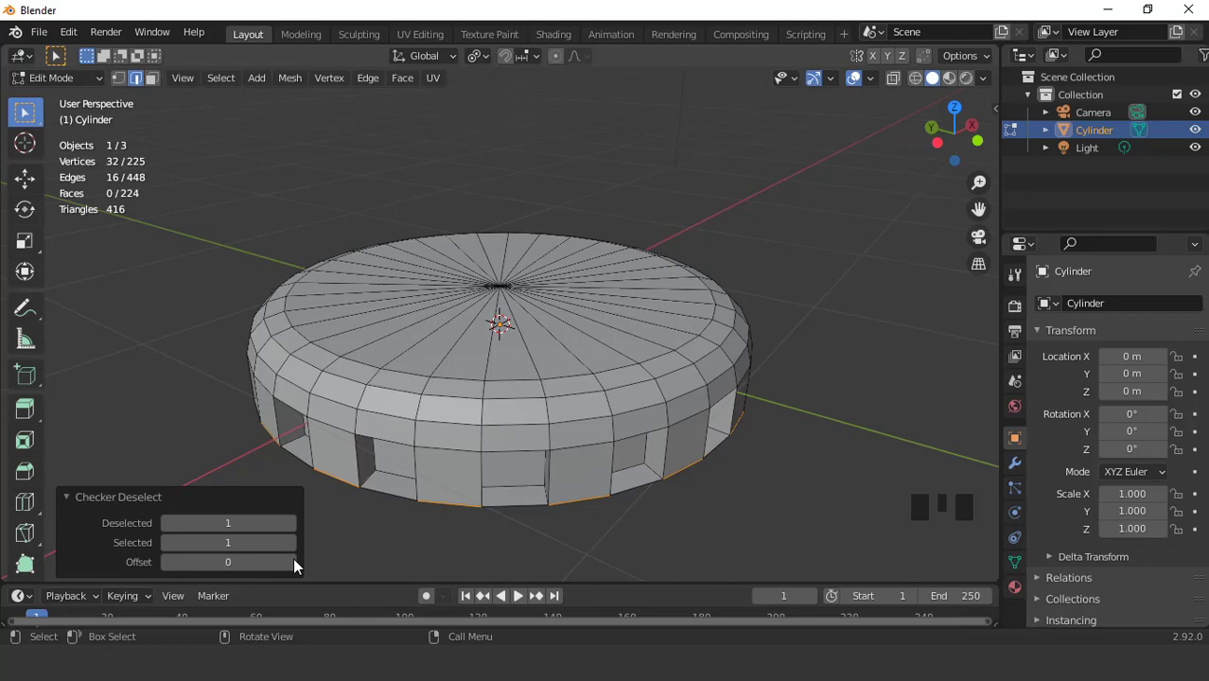
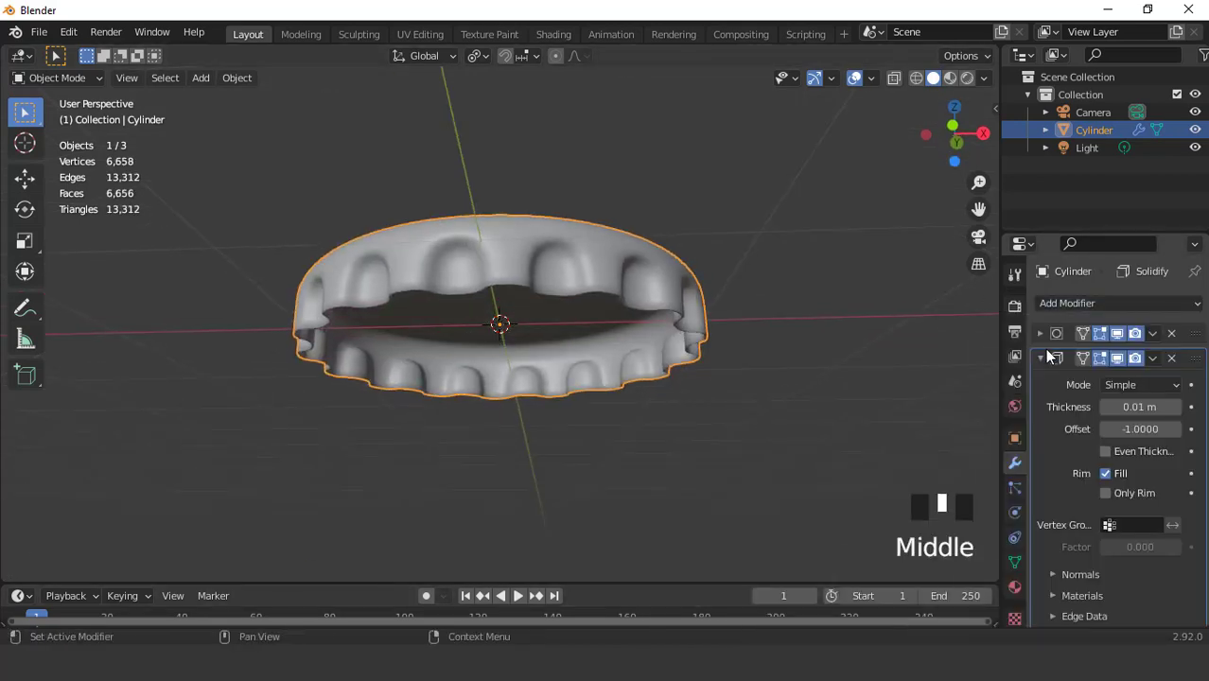
# Move the Solidify modifier above Subdivision in the stack and show its settings.
pyautogui.moveTo(1050, 360); pyautogui.dragTo(1199, 369)
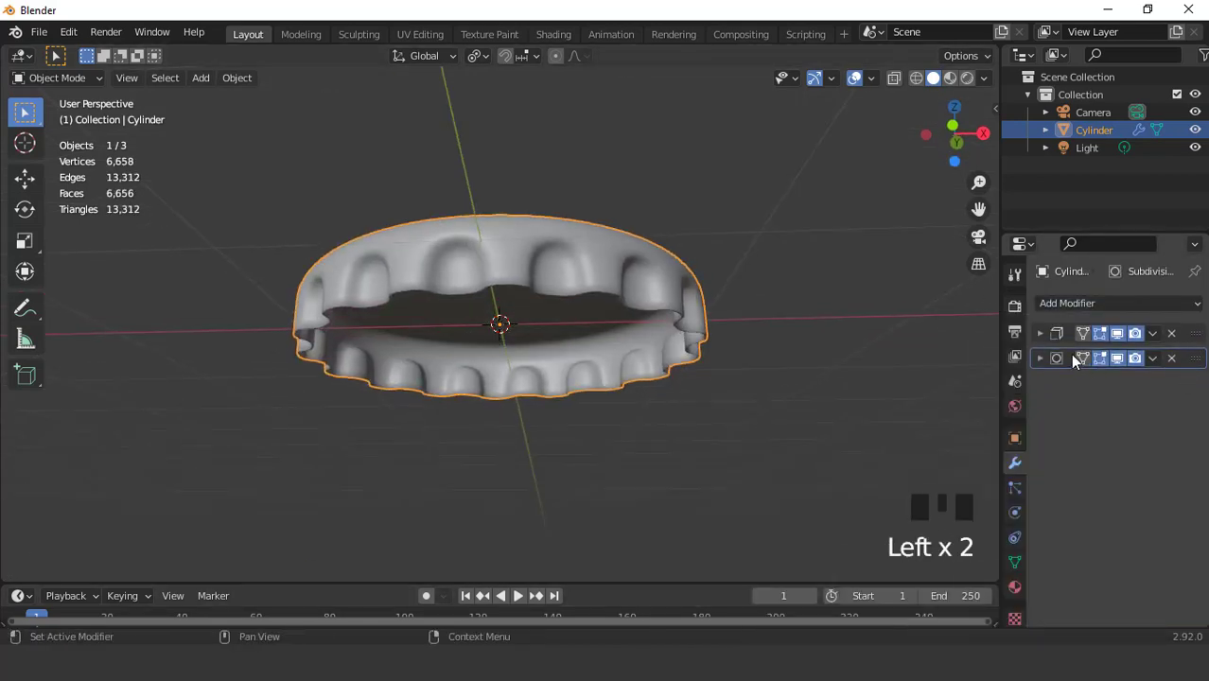
pyautogui.click(1045, 340)
# Orbit around the finished ridged cap and view it through the camera.
pyautogui.moveTo(676, 214); pyautogui.dragTo(683, 185)
pyautogui.scroll(3)
pyautogui.scroll(-3)
pyautogui.moveTo(646, 288); pyautogui.dragTo(614, 350)
pyautogui.press('KP_1')
pyautogui.scroll(3)
pyautogui.scroll(-3)
pyautogui.moveTo(585, 347); pyautogui.dragTo(673, 329)
pyautogui.scroll(-3)
pyautogui.moveTo(749, 332); pyautogui.dragTo(701, 359)
pyautogui.press('KP_0')
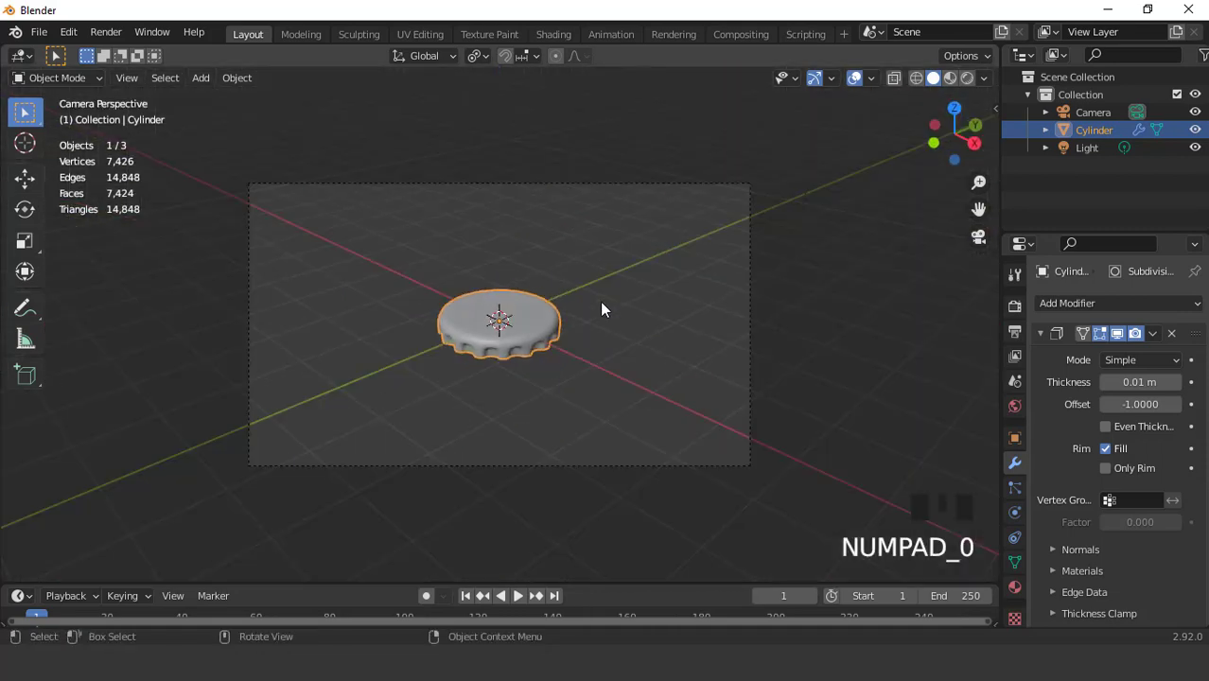
pyautogui.scroll(3)
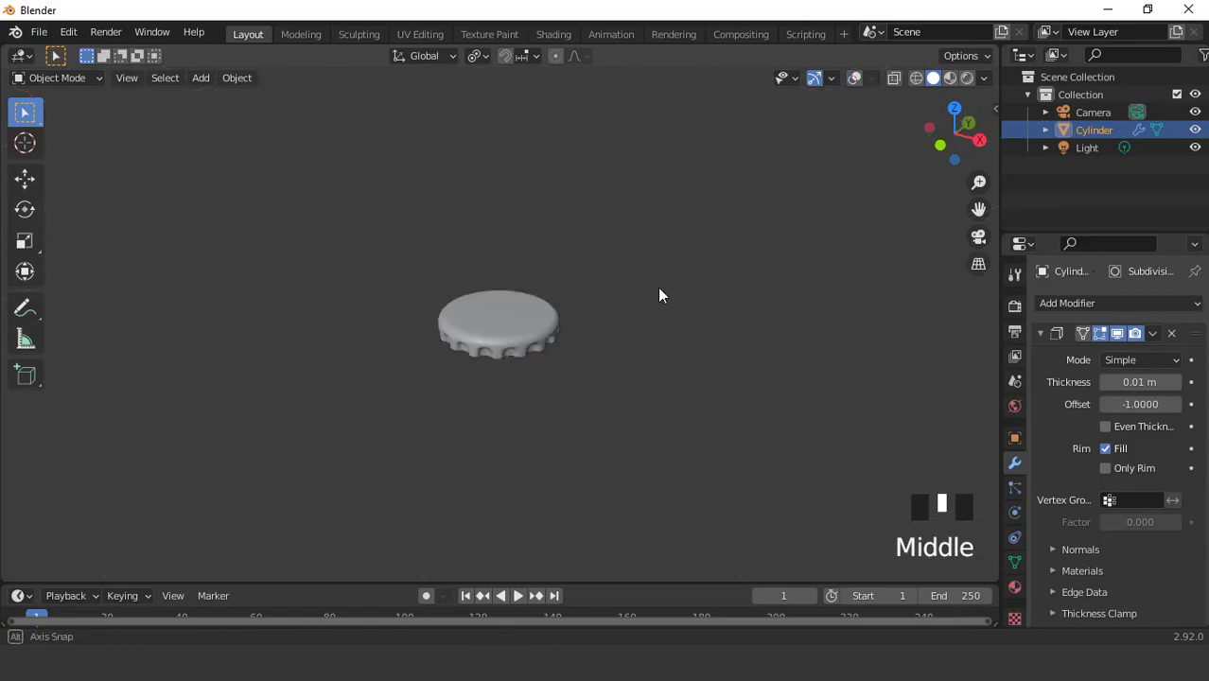